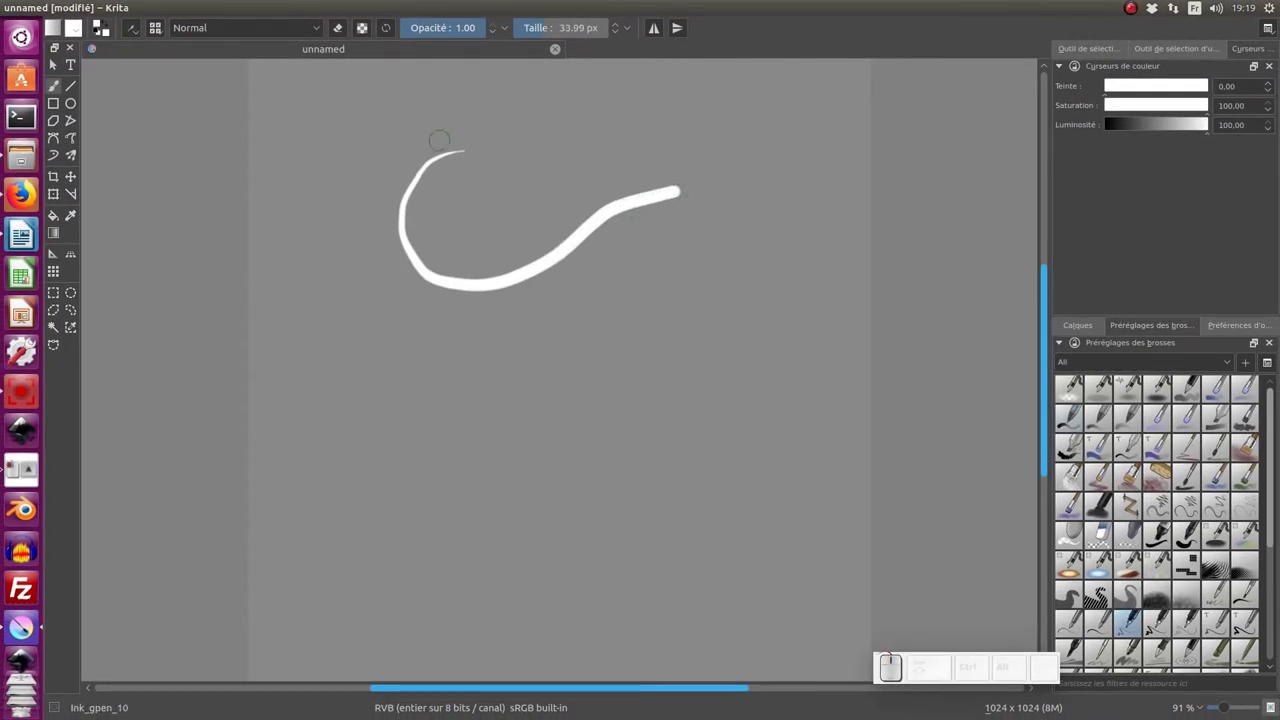
# Disable OpenGL rendering in Krita's Display preferences and confirm with OK.
pyautogui.click(430, 20)
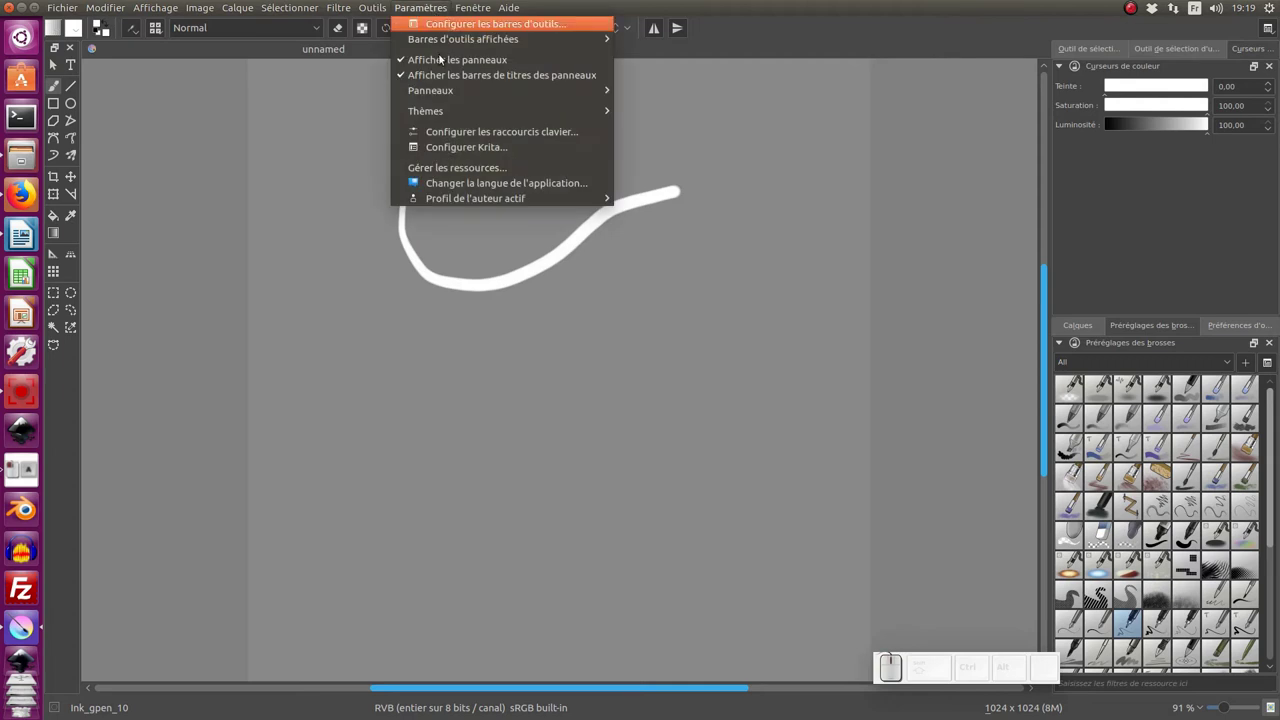
pyautogui.click(447, 156)
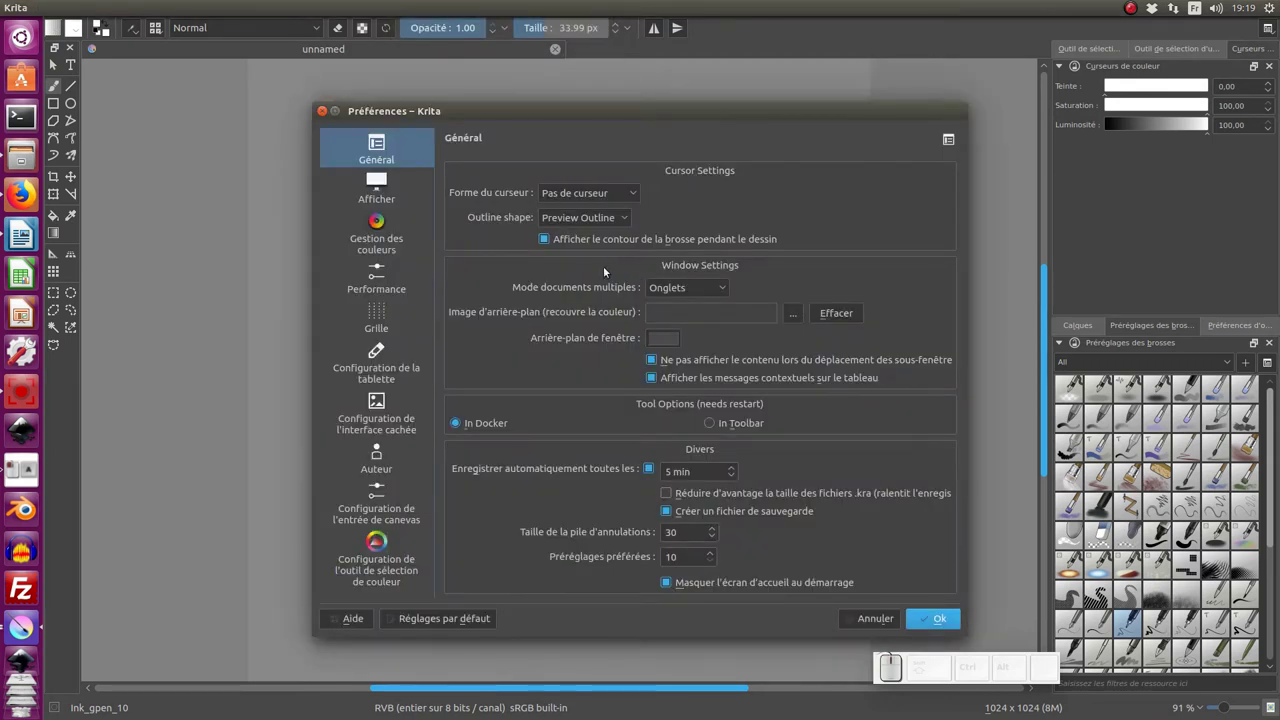
pyautogui.click(384, 198)
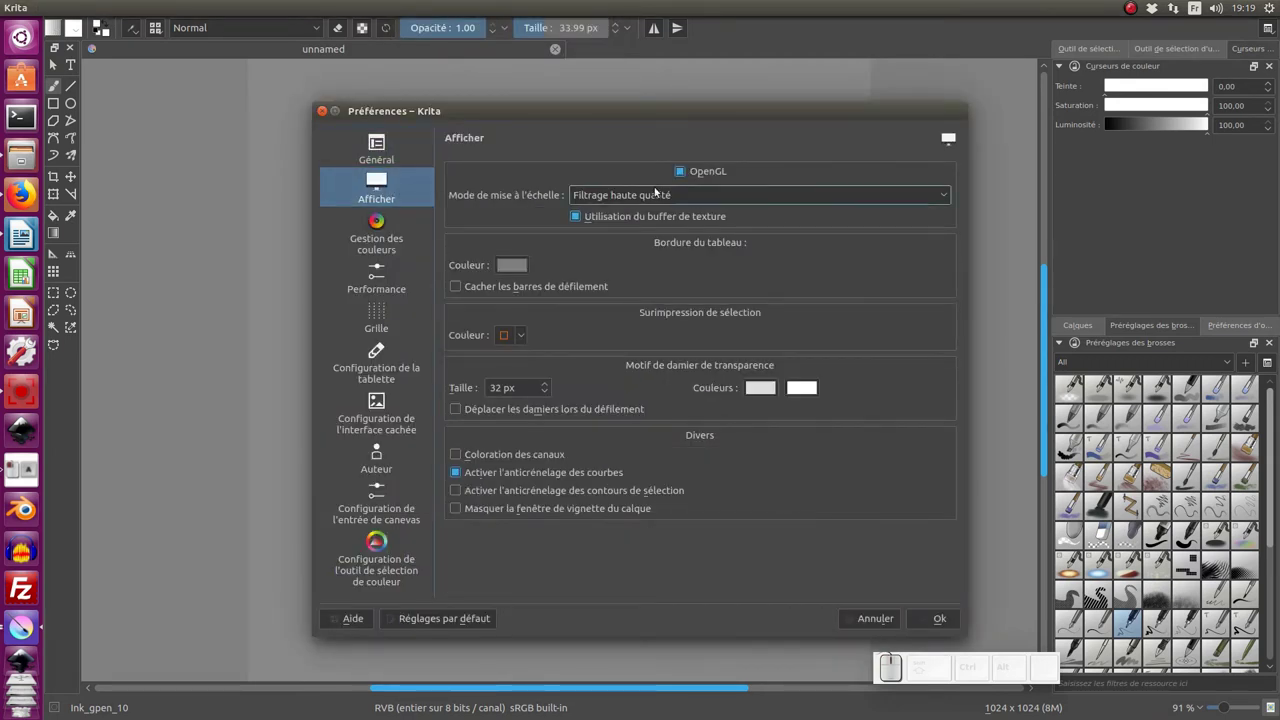
pyautogui.click(680, 179)
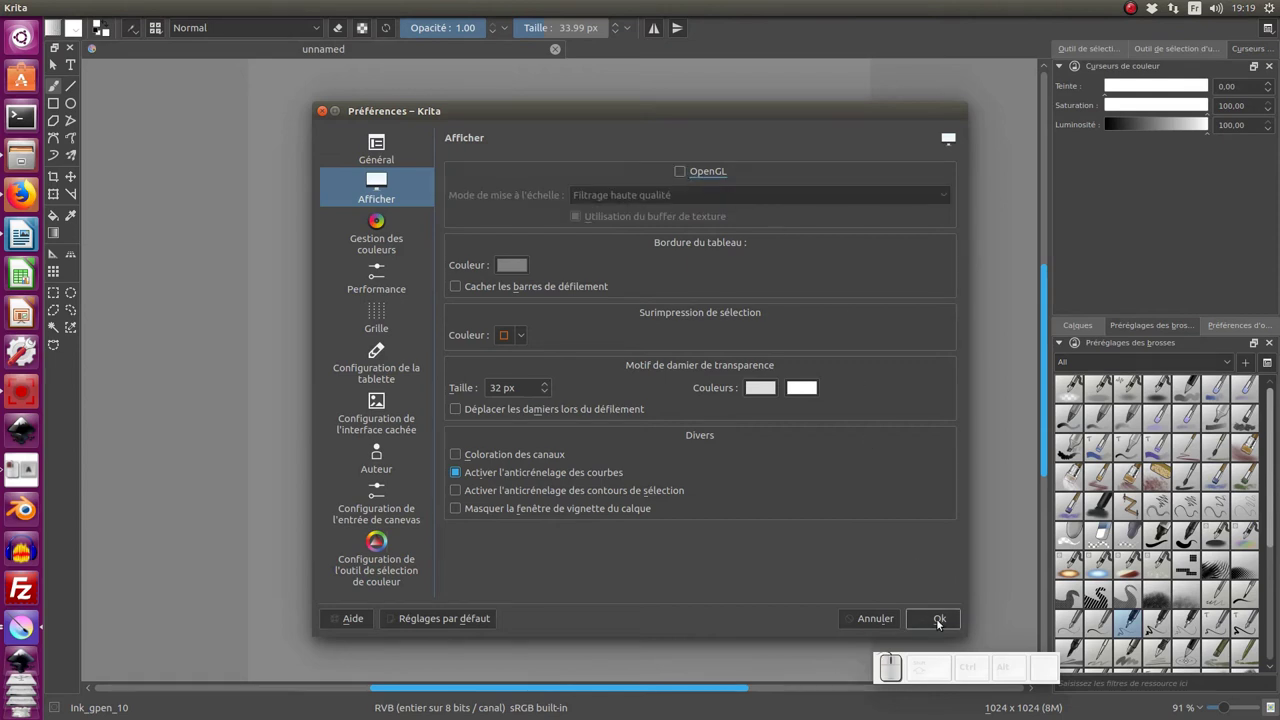
pyautogui.click(939, 628)
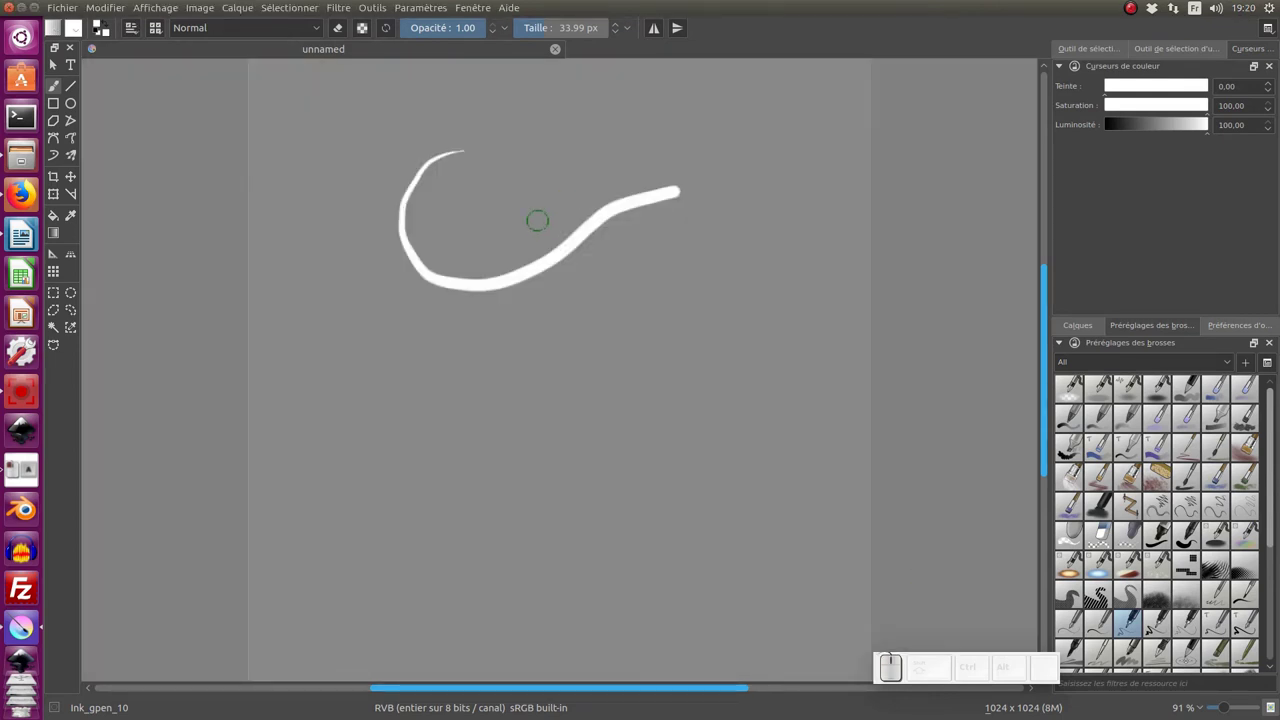